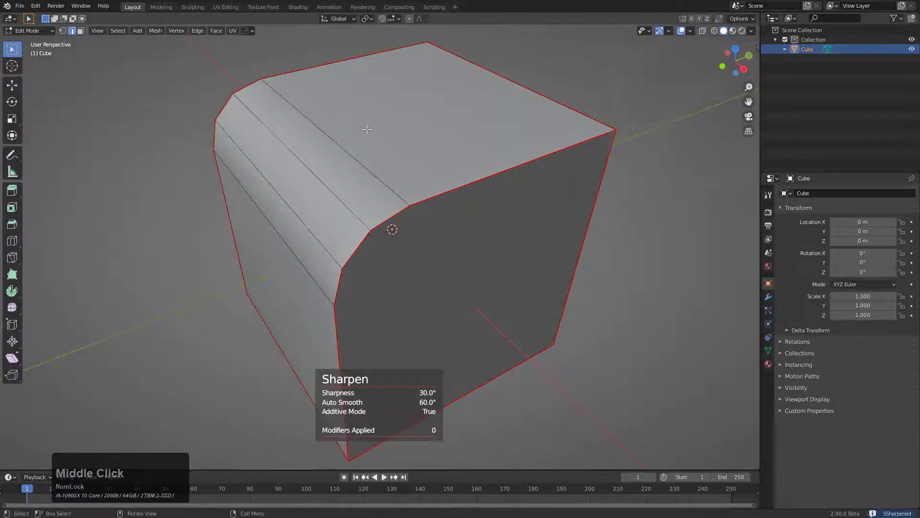
- Orbit the view to inspect the cube's underside and its rounded, sharpened edge
{"action": "middle_click", "coordinate": [294, 247]}
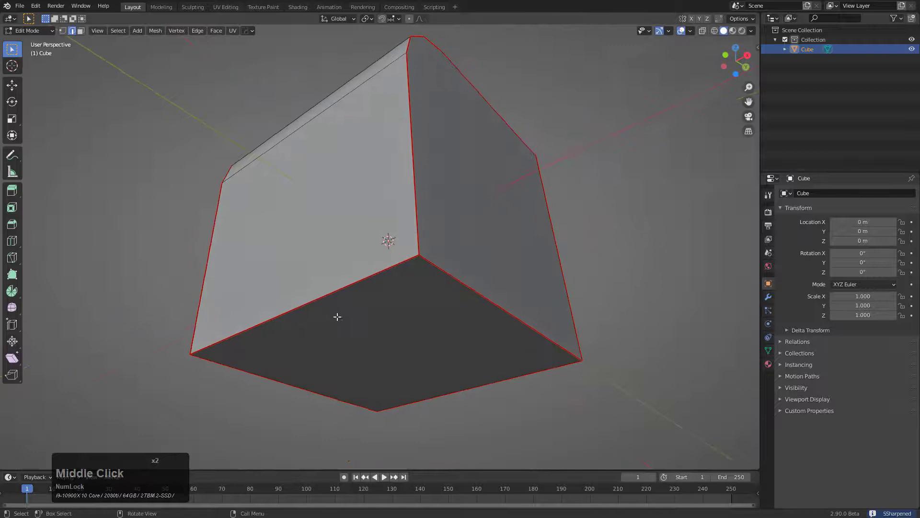
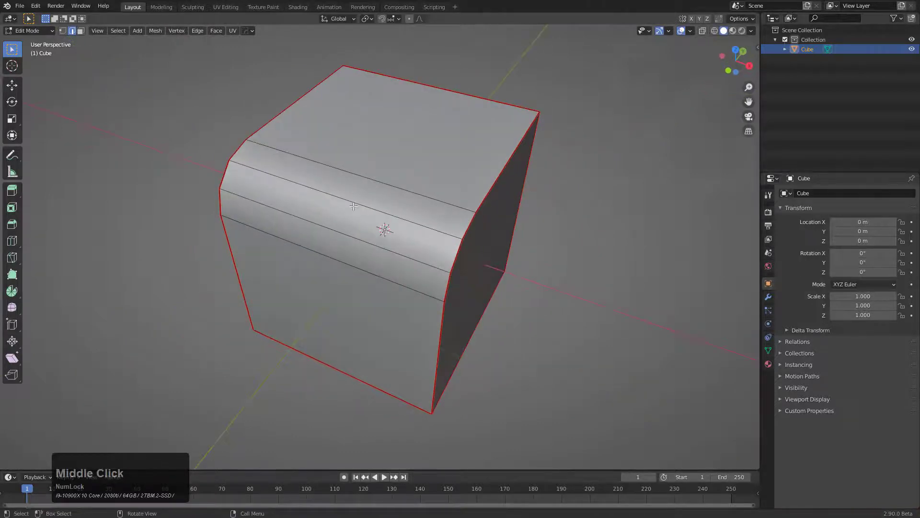
{"action": "middle_click", "coordinate": [352, 260]}
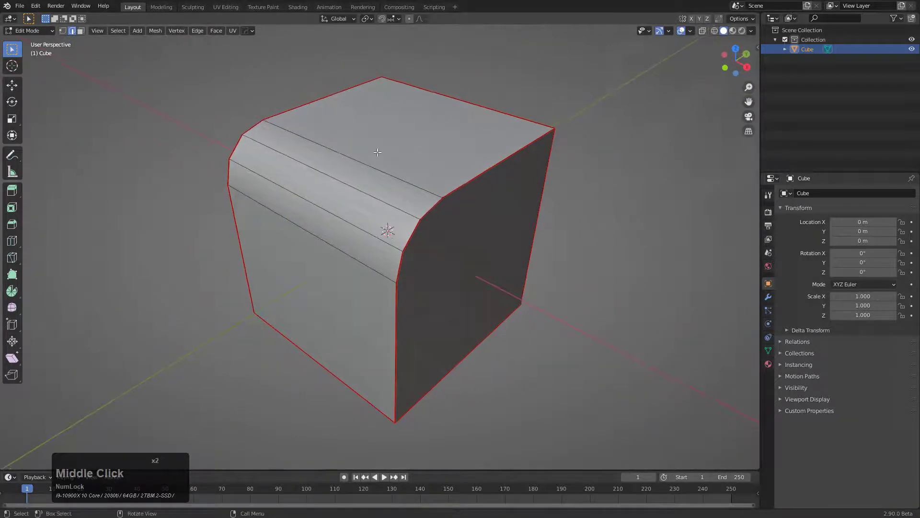
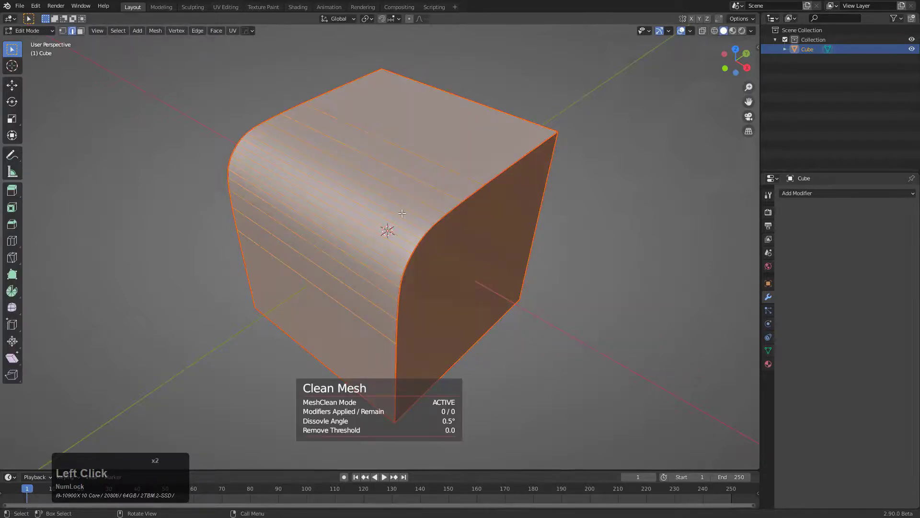
- Orbit the view around the cube after the 0.5° Clean Mesh dissolve
{"action": "middle_click", "coordinate": [356, 216]}
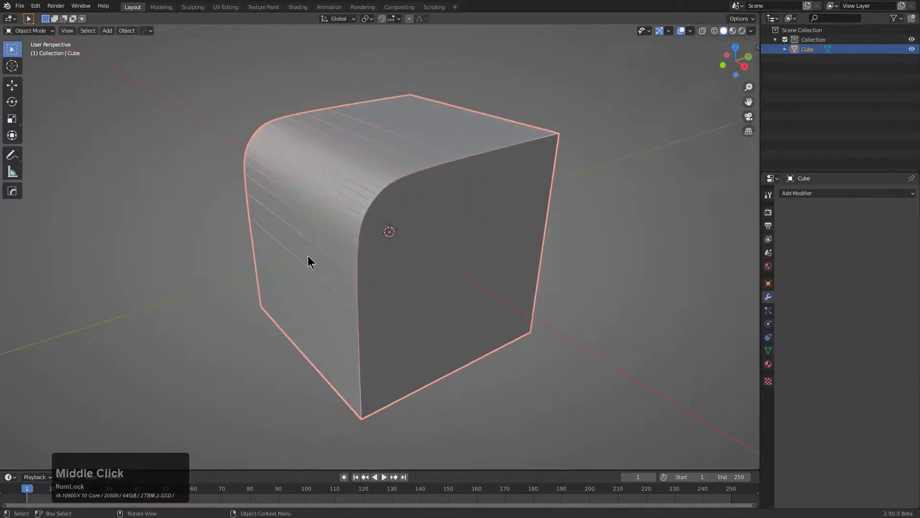
- Add a planar Decimate modifier to the subdivided cube from the HOps Add Modifier menu
{"action": "middle_click", "coordinate": [419, 208]}
{"action": "scroll", "scroll_direction": "down", "scroll_amount": 3}
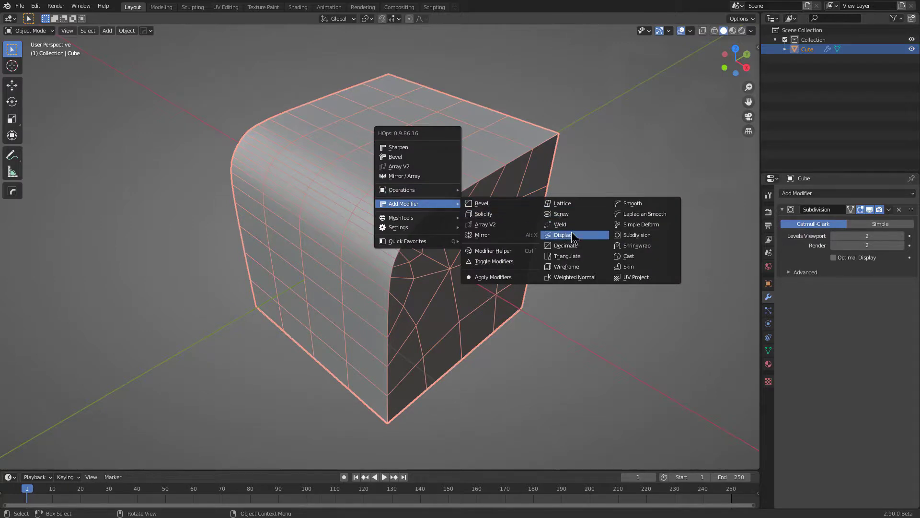
{"action": "left_click", "coordinate": [578, 246]}
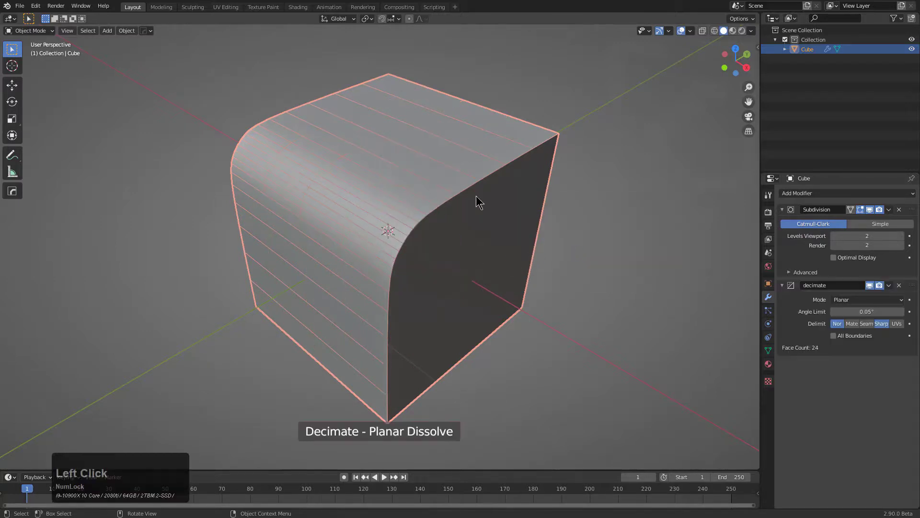